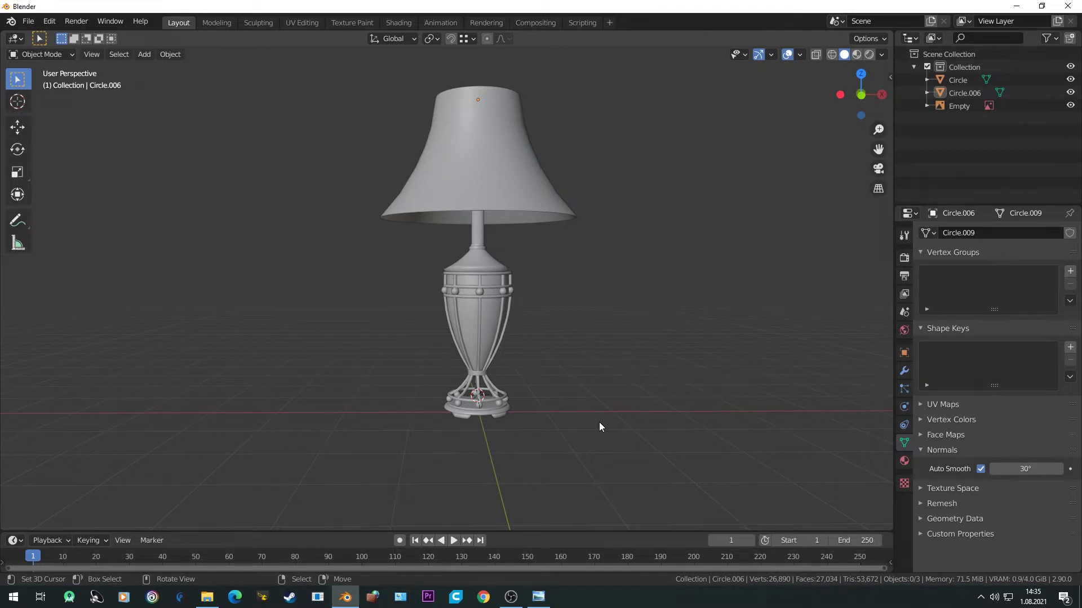
Save the lamp scene as lambaDers.blend
{"action": "key", "text": "ctrl+s"}
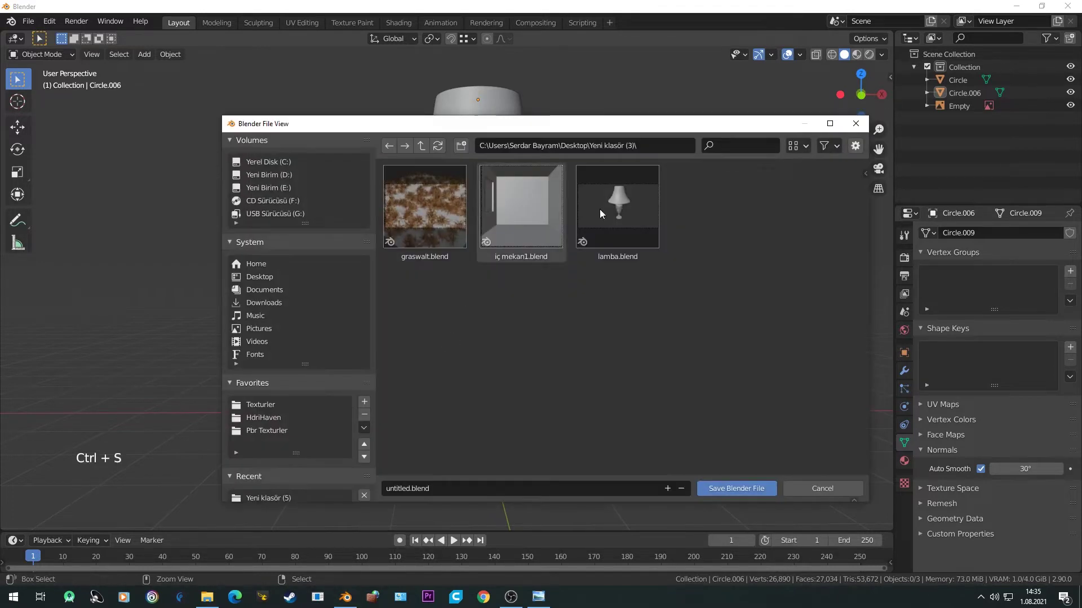
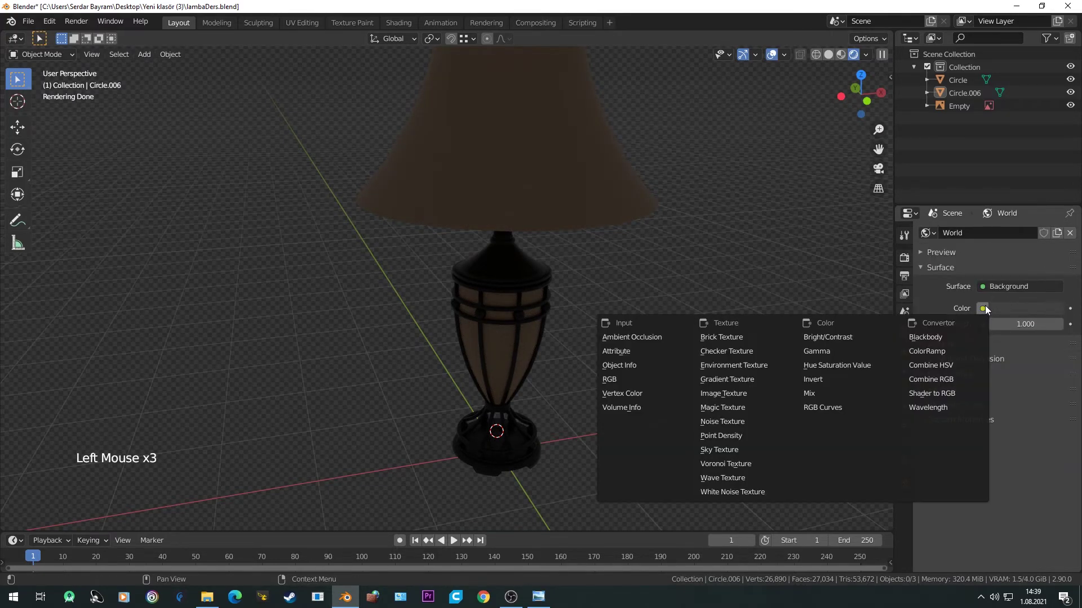
Light the world with an Environment Texture, trying HDRIs and settling on comfy_cafe_4k.hdr
{"action": "left_click", "coordinate": [1054, 324]}
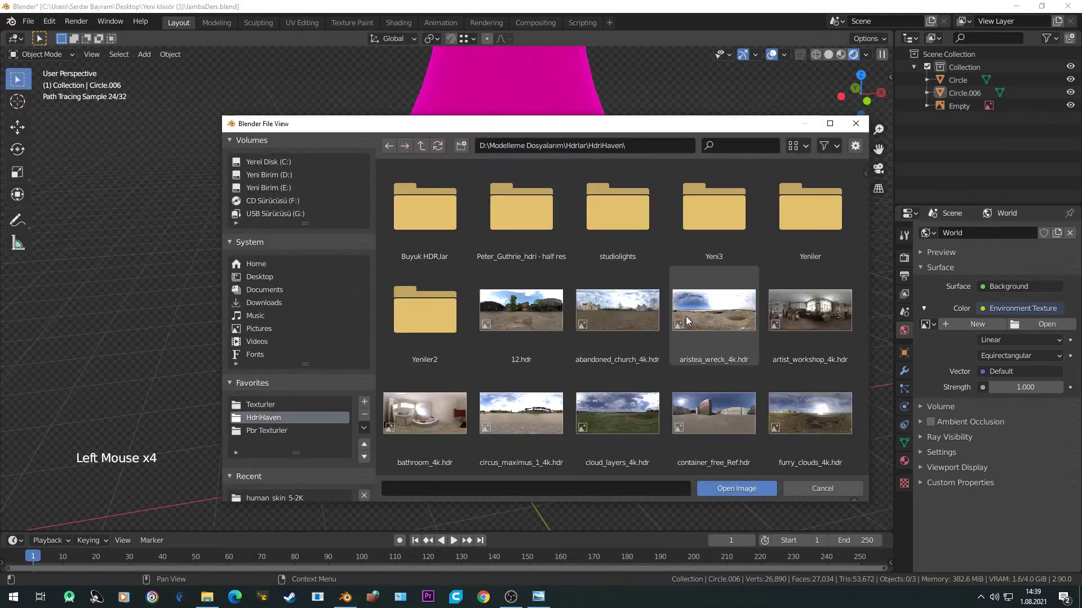
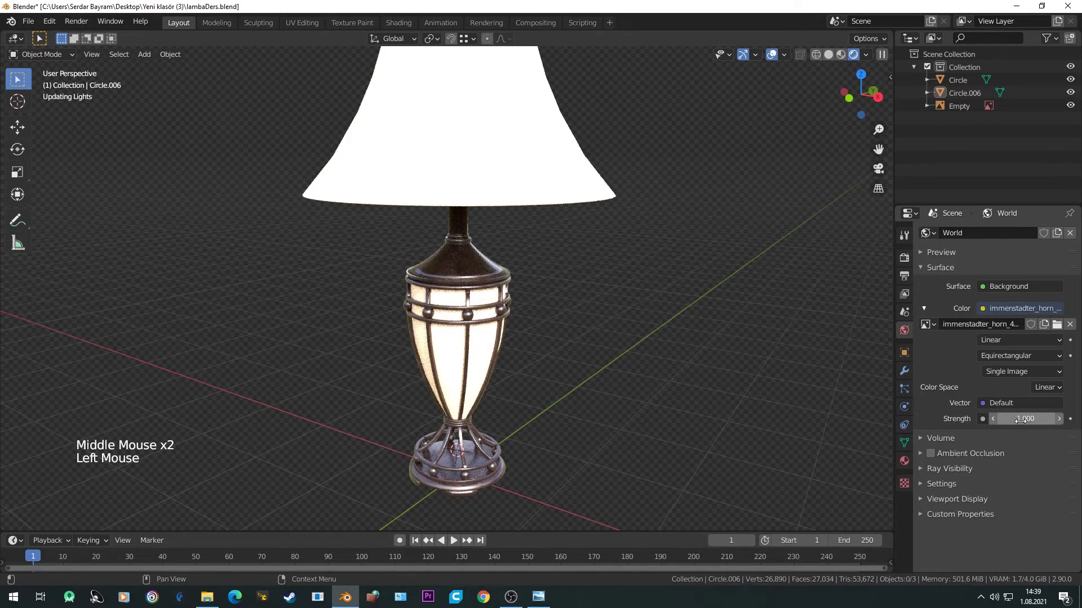
{"action": "middle_click", "coordinate": [538, 323]}
{"action": "scroll", "scroll_direction": "up", "scroll_amount": 3}
{"action": "left_click", "coordinate": [1061, 326]}
{"action": "scroll", "scroll_direction": "down", "scroll_amount": 3}
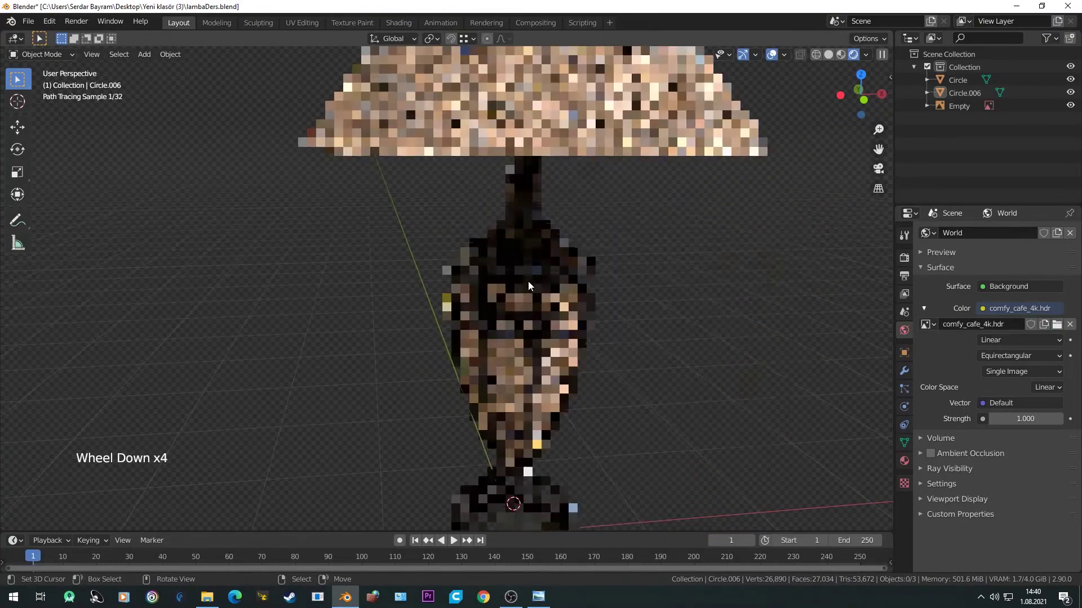
{"action": "scroll", "scroll_direction": "down", "scroll_amount": 3}
{"action": "middle_click", "coordinate": [519, 295]}
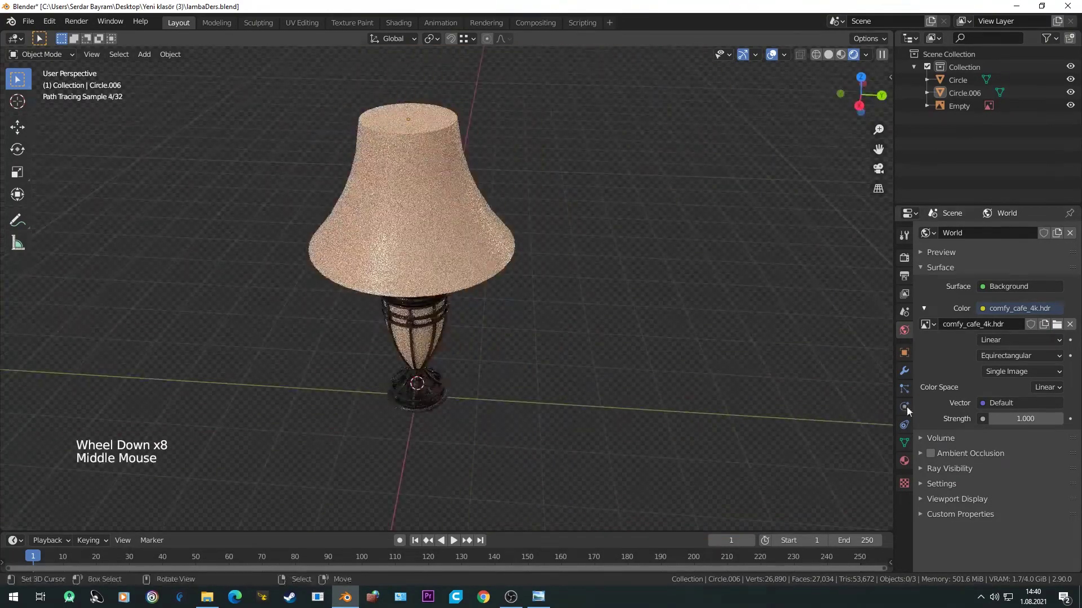
Raise the world background strength to 3 and check the lighting on the lamp
{"action": "left_click", "coordinate": [1031, 411]}
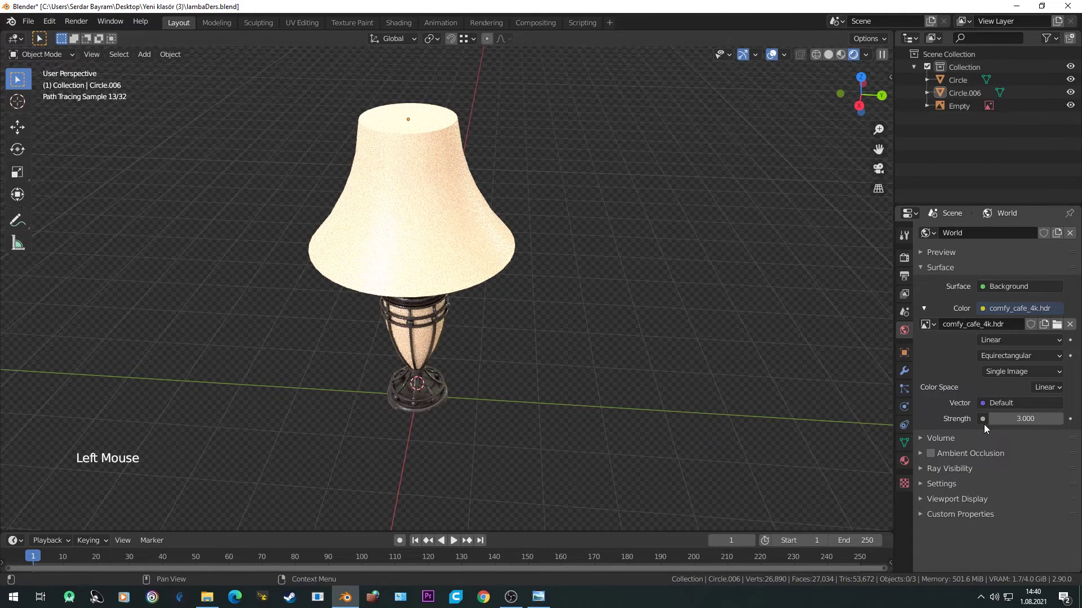
{"action": "middle_click", "coordinate": [397, 361]}
{"action": "scroll", "scroll_direction": "up", "scroll_amount": 3}
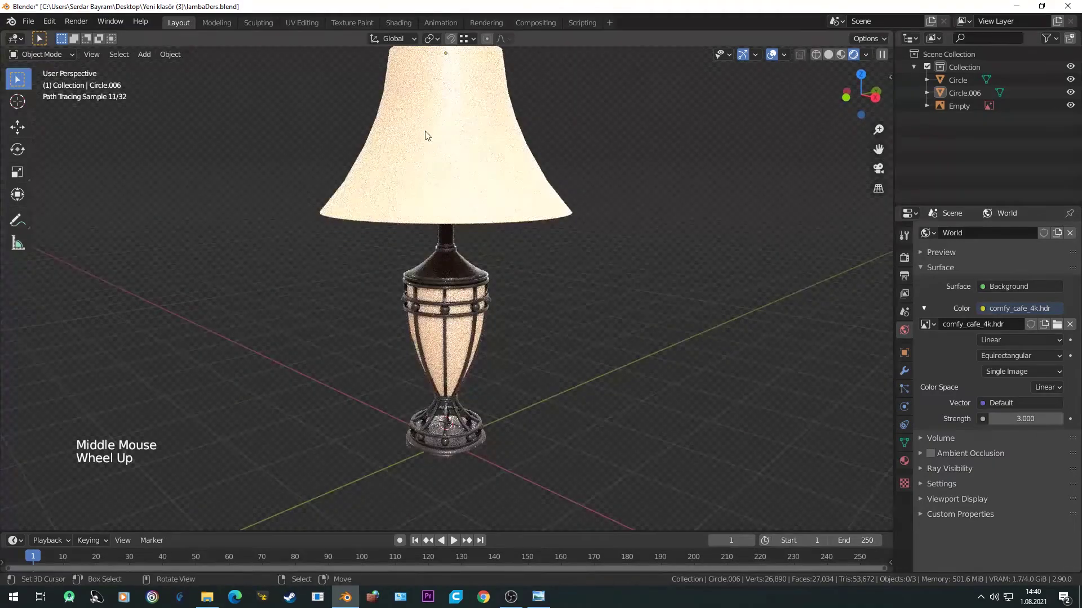
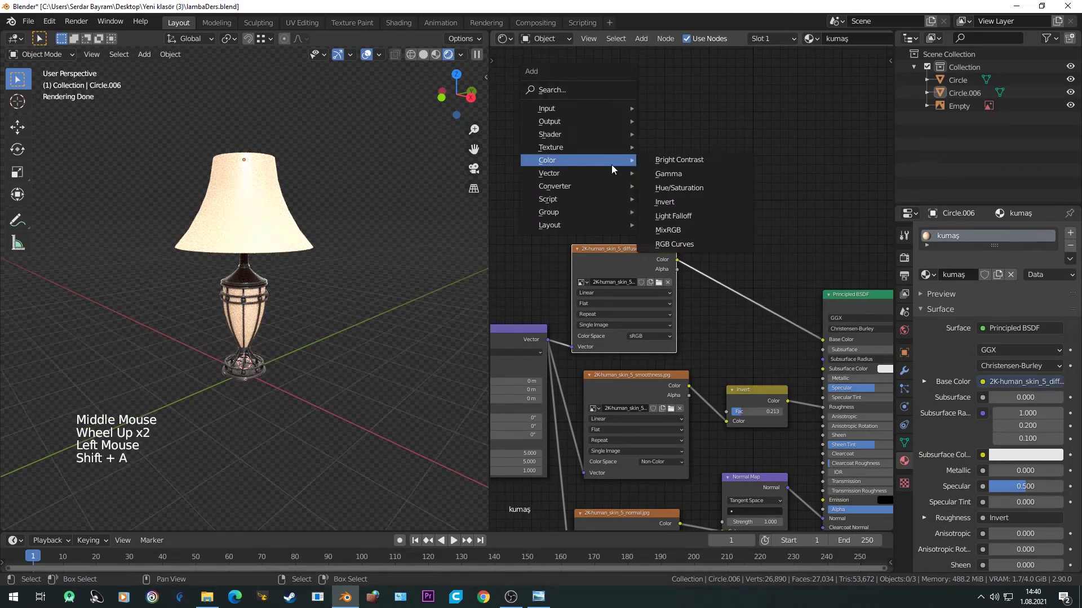
Insert an RGB Curves node on the fabric texture's Base Color link and bend the curve to darken the shade
{"action": "left_click", "coordinate": [787, 293]}
{"action": "left_click", "coordinate": [796, 295]}
{"action": "double_click", "coordinate": [796, 295]}
{"action": "scroll", "scroll_direction": "up", "scroll_amount": 3}
{"action": "key", "text": "a"}
{"action": "key", "text": "a"}
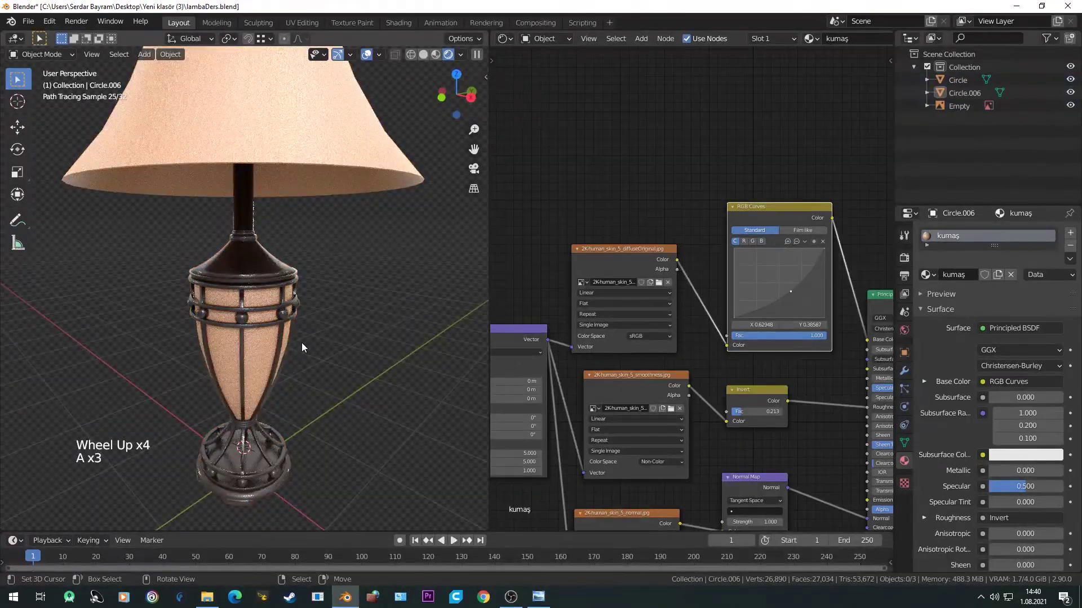
{"action": "scroll", "scroll_direction": "down", "scroll_amount": 3}
{"action": "middle_click", "coordinate": [287, 273]}
Maximise the lamp viewport and review the render engine in Render properties
{"action": "key", "text": "ctrl+space"}
{"action": "key", "text": "ctrl+space"}
{"action": "left_click", "coordinate": [906, 255]}
{"action": "scroll", "scroll_direction": "up", "scroll_amount": 3}
{"action": "left_click", "coordinate": [1018, 242]}
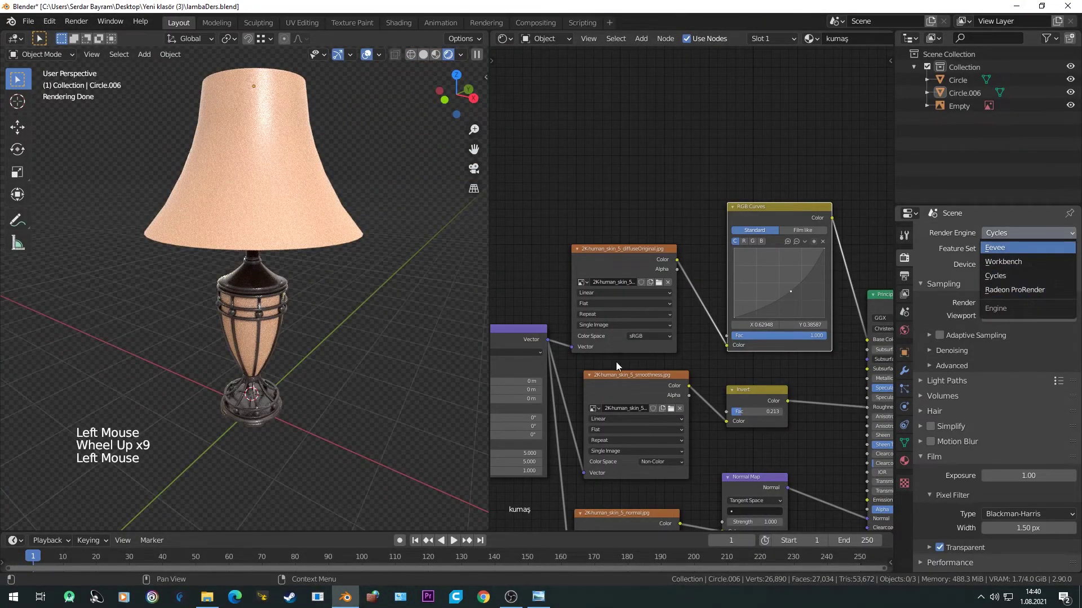
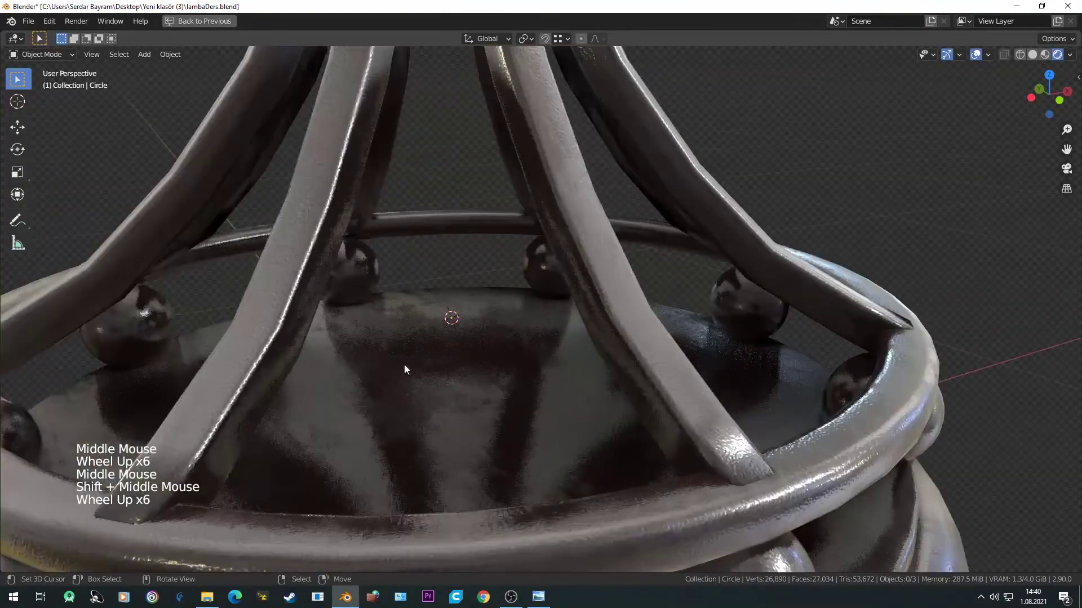
{"action": "middle_click", "coordinate": [397, 339]}
{"action": "scroll", "scroll_direction": "down", "scroll_amount": 3}
{"action": "middle_click", "coordinate": [481, 302]}
{"action": "scroll", "scroll_direction": "down", "scroll_amount": 3}
{"action": "middle_click", "coordinate": [615, 135]}
{"action": "scroll", "scroll_direction": "down", "scroll_amount": 3}
{"action": "middle_click", "coordinate": [598, 161]}
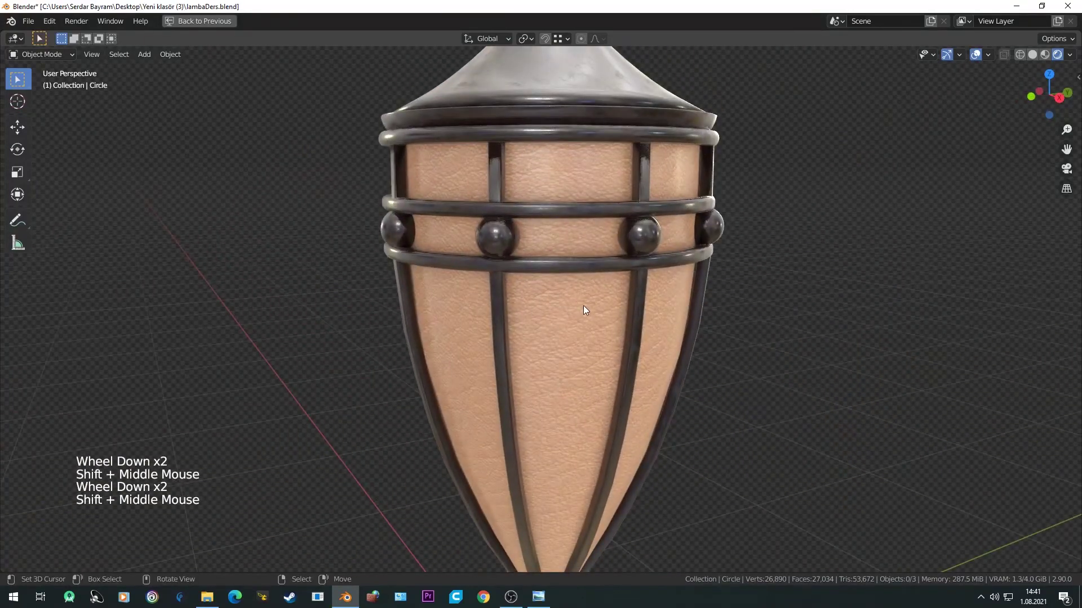
{"action": "scroll", "scroll_direction": "down", "scroll_amount": 3}
{"action": "middle_click", "coordinate": [551, 306]}
{"action": "scroll", "scroll_direction": "up", "scroll_amount": 3}
{"action": "middle_click", "coordinate": [537, 302]}
{"action": "middle_click", "coordinate": [526, 345]}
{"action": "scroll", "scroll_direction": "up", "scroll_amount": 3}
{"action": "middle_click", "coordinate": [533, 255]}
{"action": "scroll", "scroll_direction": "up", "scroll_amount": 3}
{"action": "middle_click", "coordinate": [409, 381]}
{"action": "scroll", "scroll_direction": "up", "scroll_amount": 3}
{"action": "scroll", "scroll_direction": "down", "scroll_amount": 3}
{"action": "middle_click", "coordinate": [552, 361]}
{"action": "middle_click", "coordinate": [555, 365]}
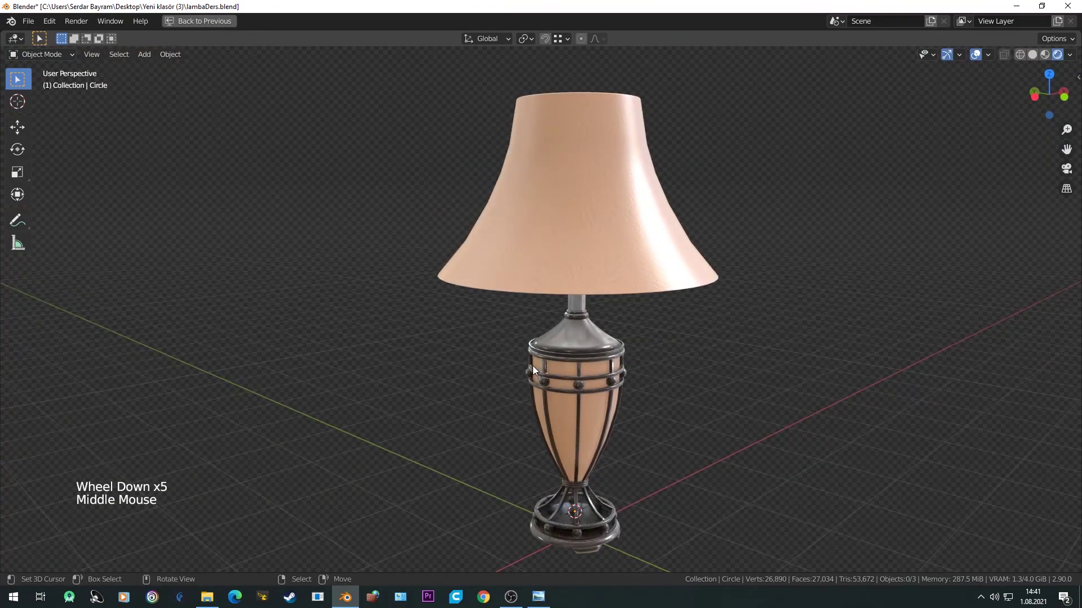
{"action": "scroll", "scroll_direction": "up", "scroll_amount": 3}
{"action": "middle_click", "coordinate": [456, 273]}
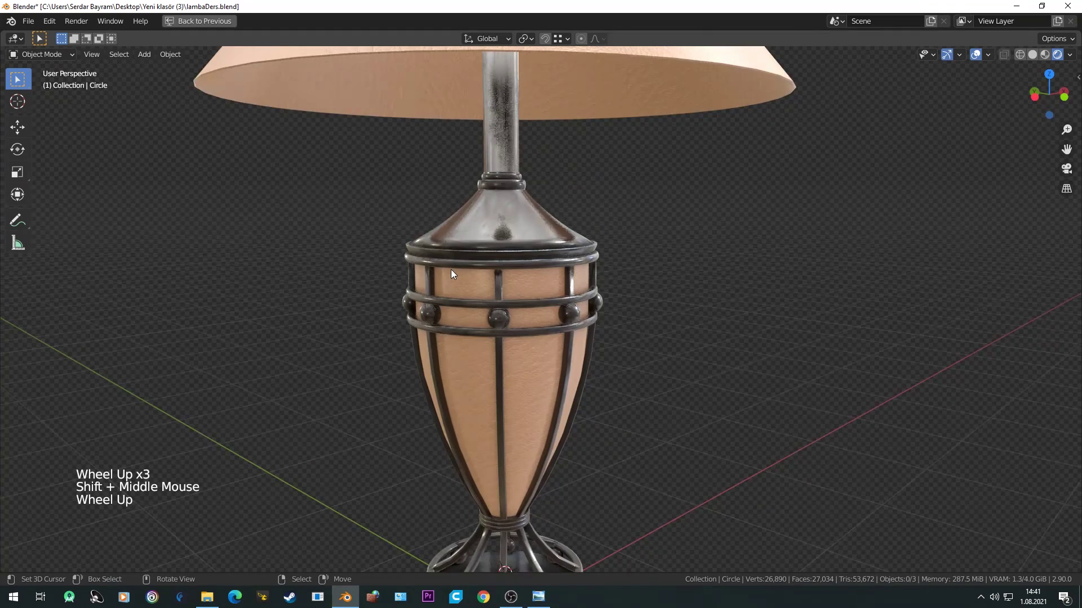